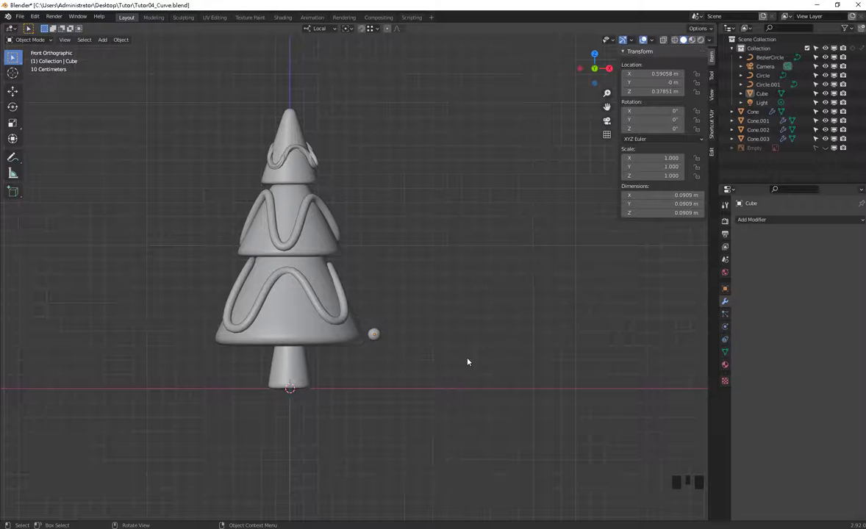
# Select the small bauble sphere and move it to the right of the tree.
pyautogui.moveTo(415, 325); pyautogui.dragTo(353, 296)
pyautogui.scroll(3)
pyautogui.scroll(-3)
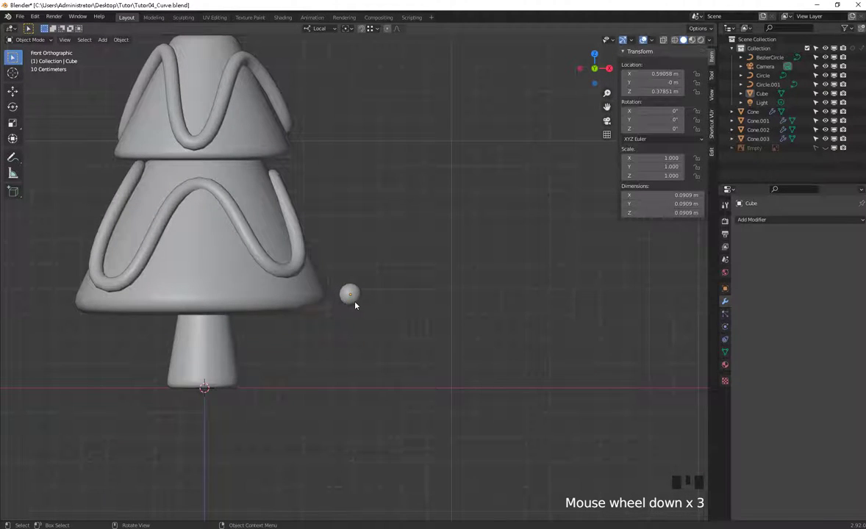
pyautogui.press('g')
pyautogui.moveTo(379, 297); pyautogui.dragTo(355, 296)
pyautogui.click(355, 296)
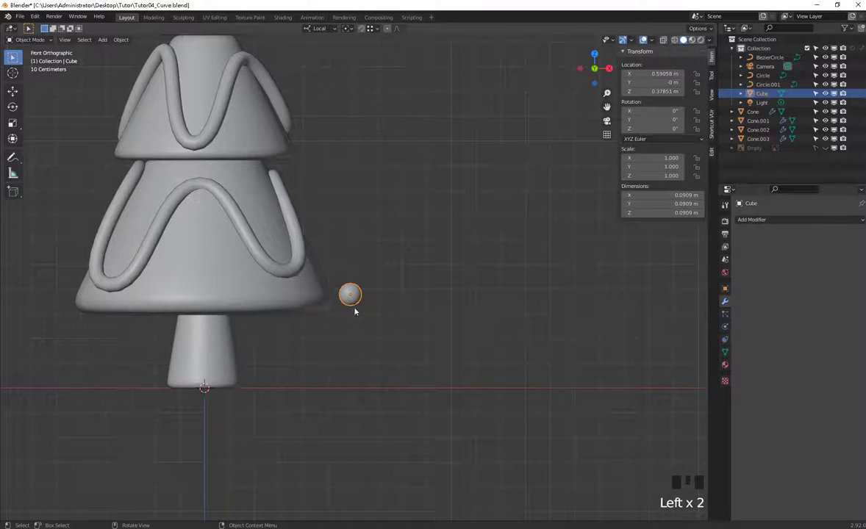
pyautogui.press('g')
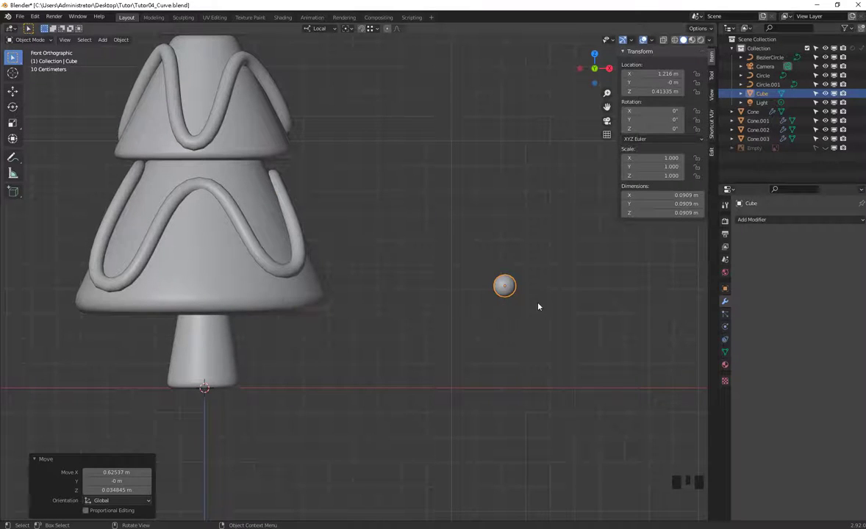
pyautogui.moveTo(547, 331); pyautogui.dragTo(530, 309)
pyautogui.scroll(-3)
pyautogui.middleClick(451, 311)
pyautogui.click(446, 306)
pyautogui.scroll(-3)
# Snap the sphere onto the bottom tier's surface via Selection to Cursor.
pyautogui.press('g')
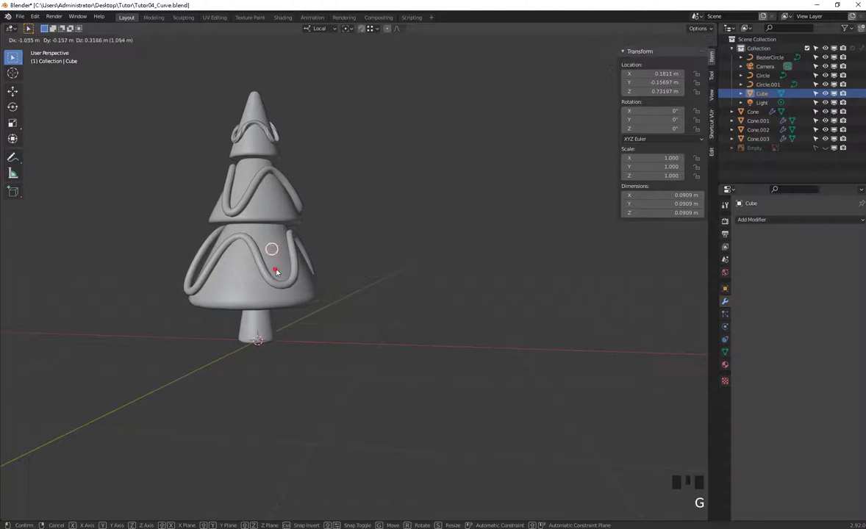
pyautogui.moveTo(319, 284); pyautogui.dragTo(350, 289)
pyautogui.press('ctrl+z')
pyautogui.scroll(-3)
pyautogui.moveTo(419, 307); pyautogui.dragTo(389, 372)
pyautogui.moveTo(388, 372); pyautogui.dragTo(413, 394)
pyautogui.moveTo(429, 402); pyautogui.dragTo(408, 364)
pyautogui.press('shift+s')
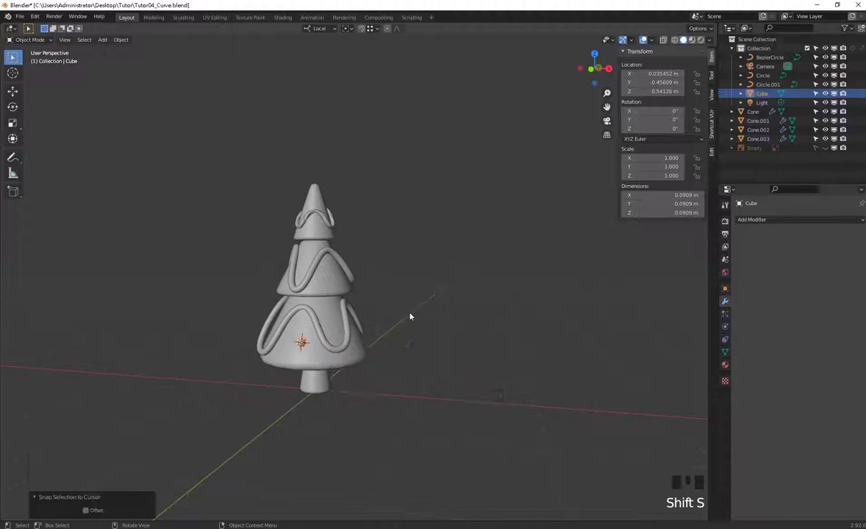
pyautogui.scroll(3)
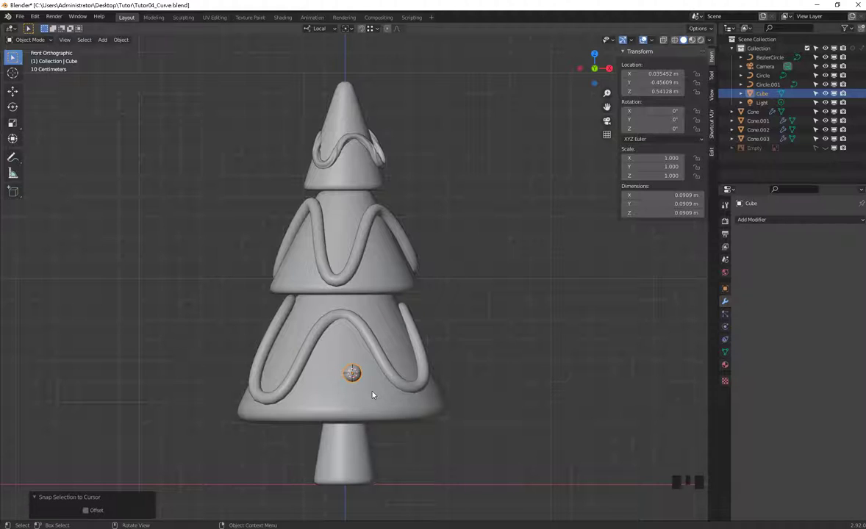
# Make linked copies of the bauble sphere and drop them beside the tree.
pyautogui.press('shift+d')
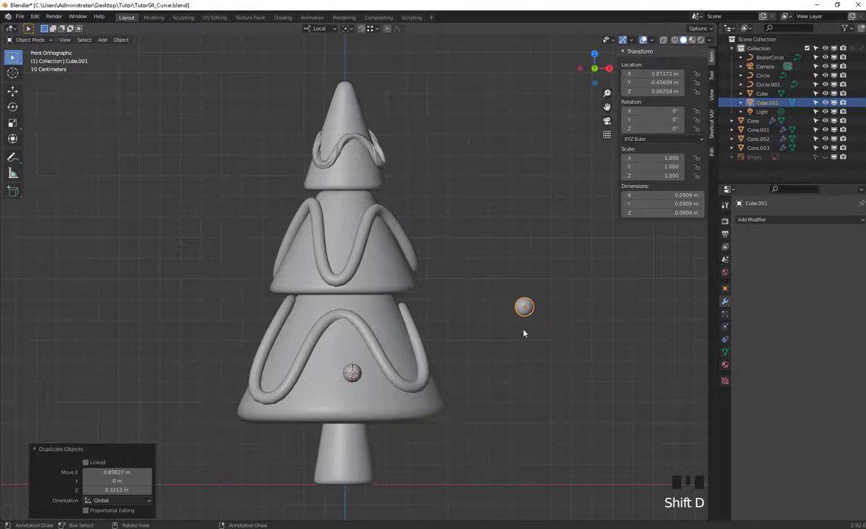
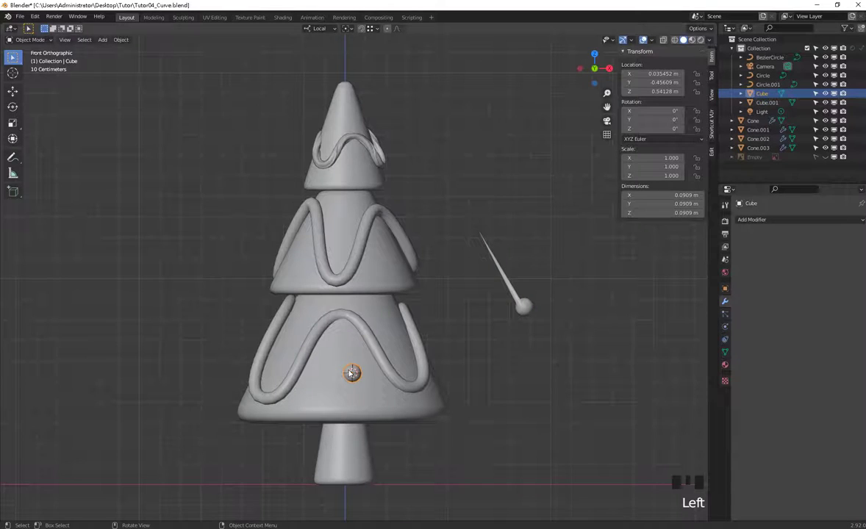
pyautogui.press('alt+d')
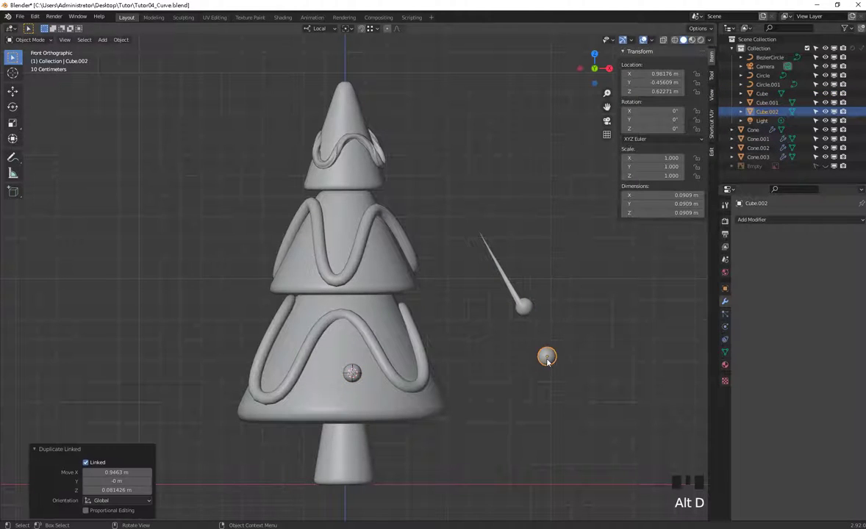
pyautogui.click(505, 361)
pyautogui.click(354, 371)
pyautogui.moveTo(354, 371); pyautogui.dragTo(330, 441)
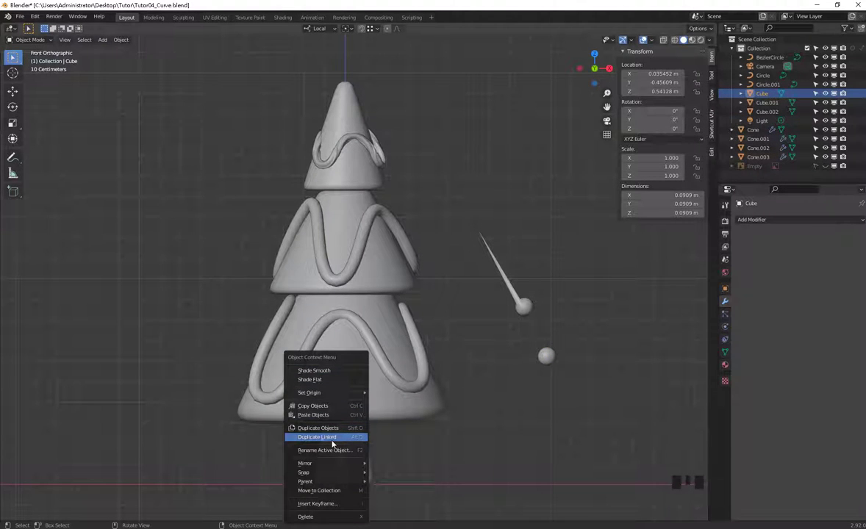
pyautogui.click(553, 373)
pyautogui.click(557, 358)
# Back in Object Mode, delete the spiked extra duplicate.
pyautogui.press('Tab')
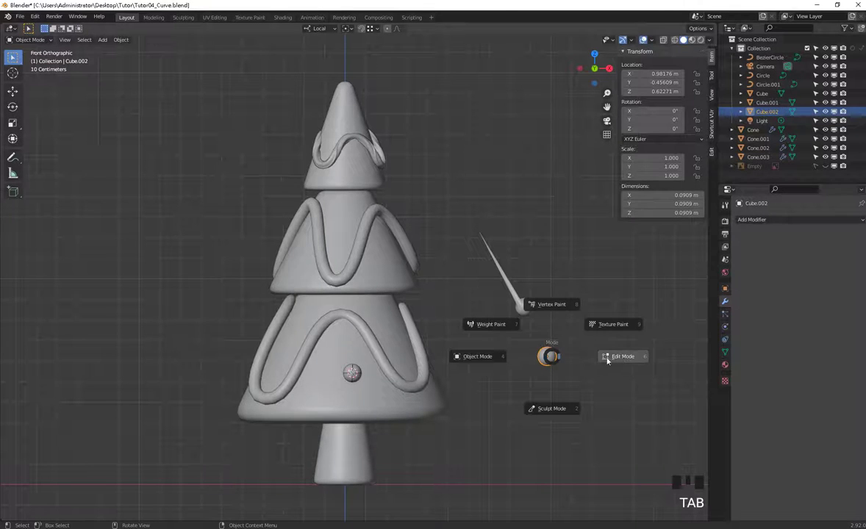
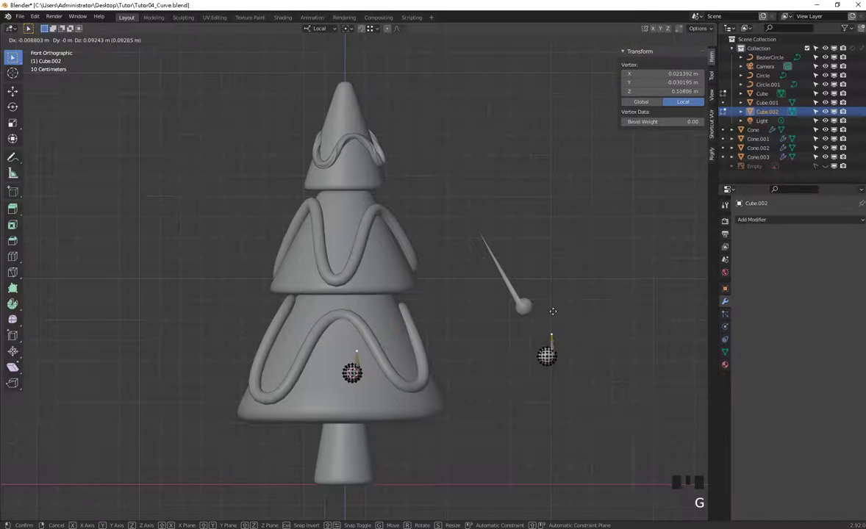
pyautogui.press('ctrl+z')
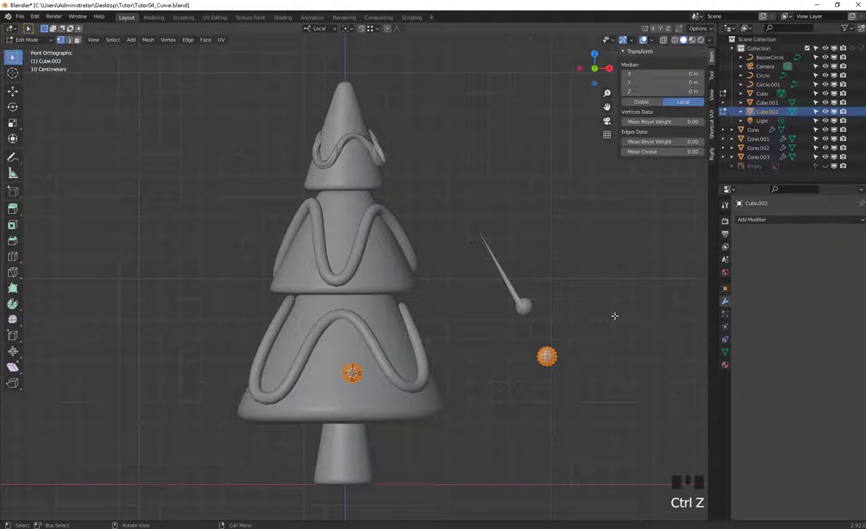
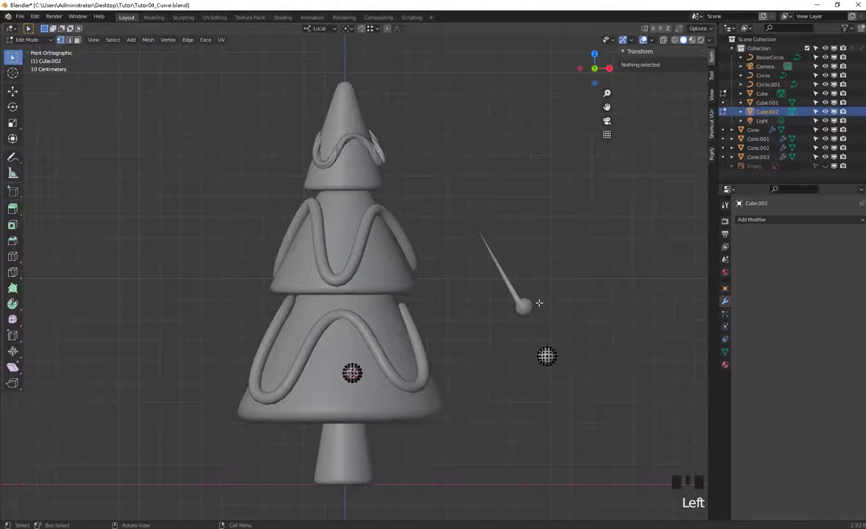
pyautogui.press('Tab')
pyautogui.click(529, 314)
pyautogui.click(523, 303)
pyautogui.press('x')
# Move the linked sphere copy onto the right edge of the middle tier.
pyautogui.click(551, 353)
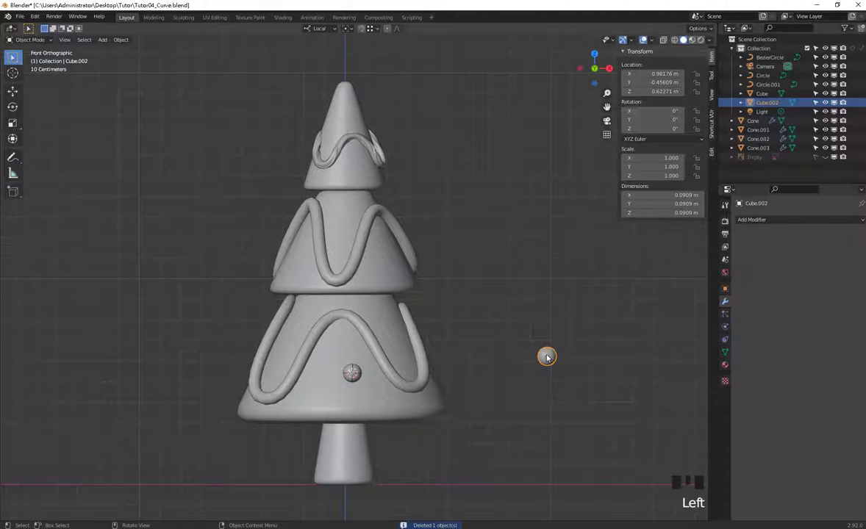
pyautogui.press('g')
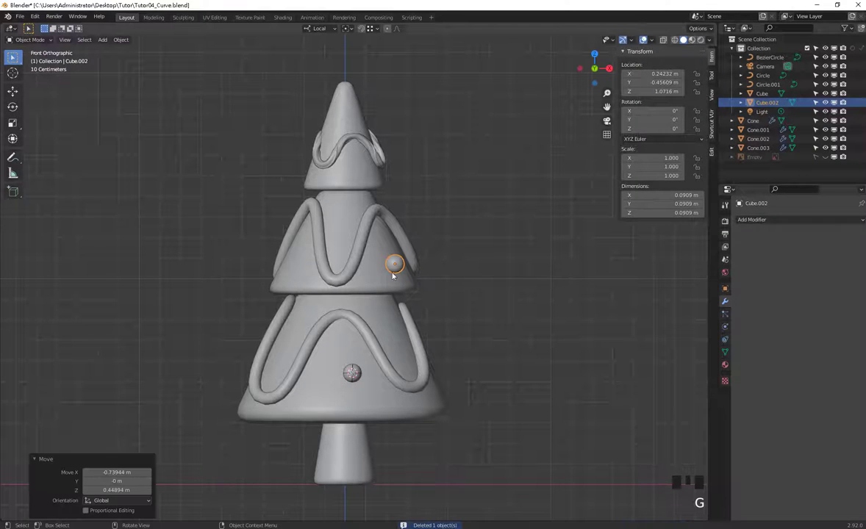
pyautogui.moveTo(403, 255); pyautogui.dragTo(398, 264)
pyautogui.press('shift+s')
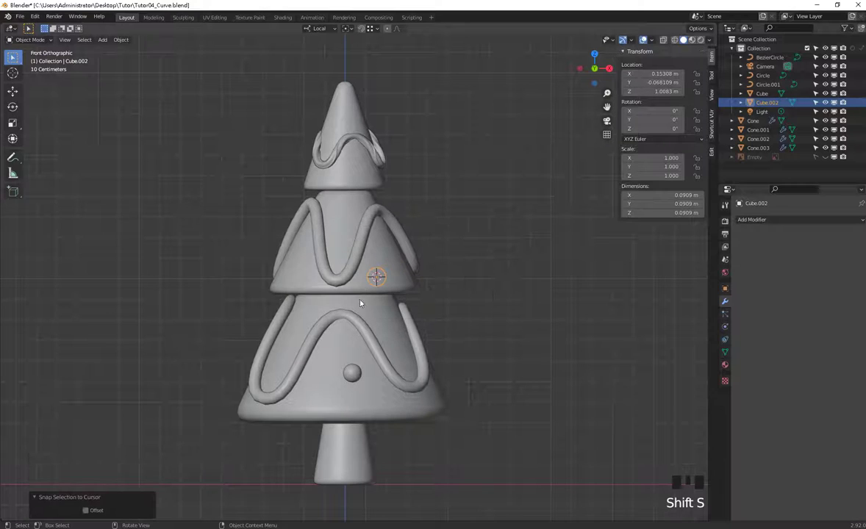
pyautogui.moveTo(523, 294); pyautogui.dragTo(447, 292)
pyautogui.press('ctrl+z')
pyautogui.press('ctrl+z')
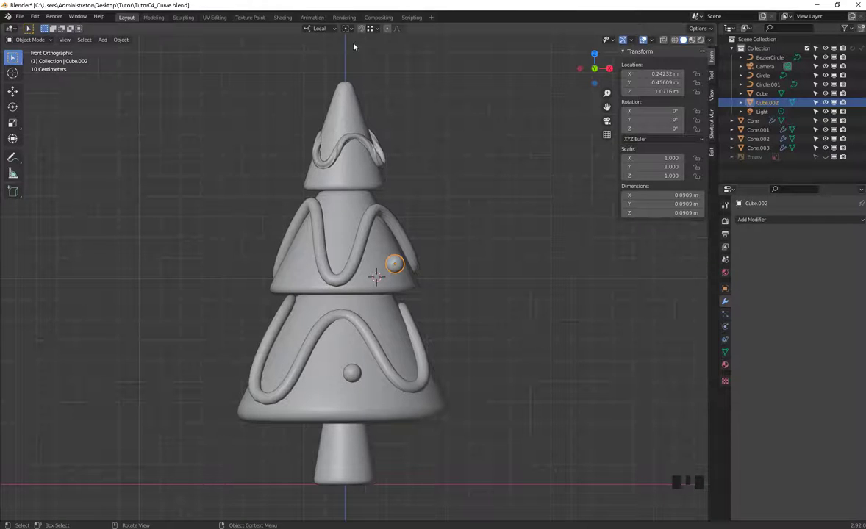
# Enable snapping to faces and start sliding the middle-tier bauble across the tier surface.
pyautogui.click(364, 30)
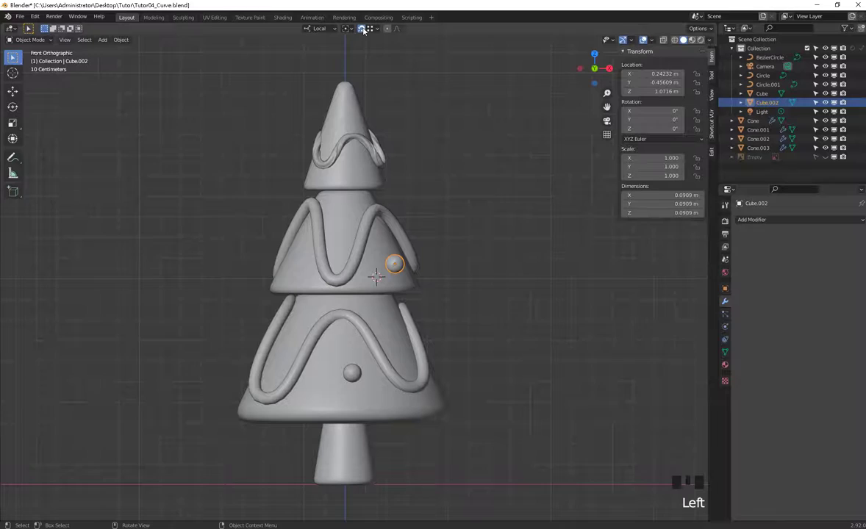
pyautogui.click(394, 262)
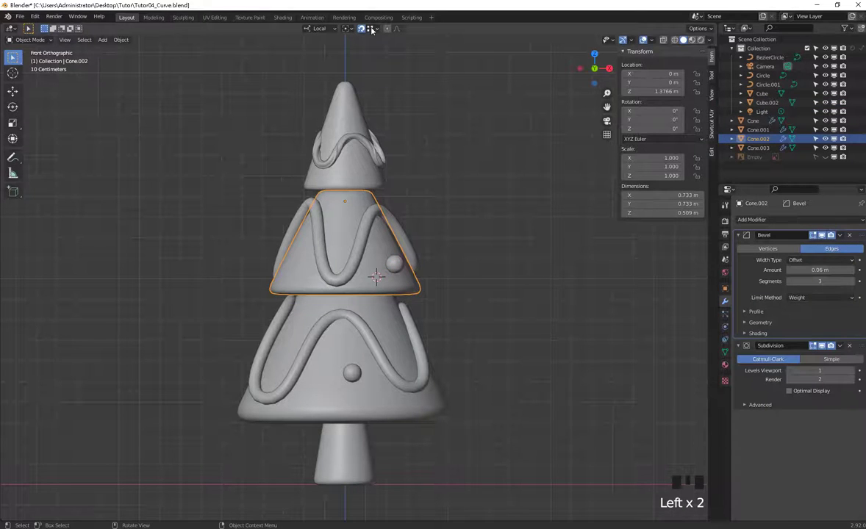
pyautogui.moveTo(374, 27); pyautogui.dragTo(353, 81)
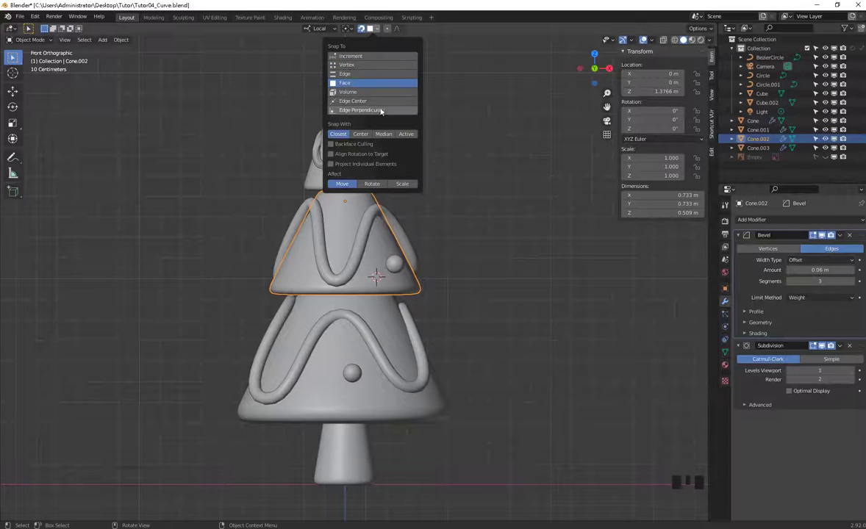
pyautogui.click(505, 249)
pyautogui.click(413, 263)
pyautogui.click(403, 266)
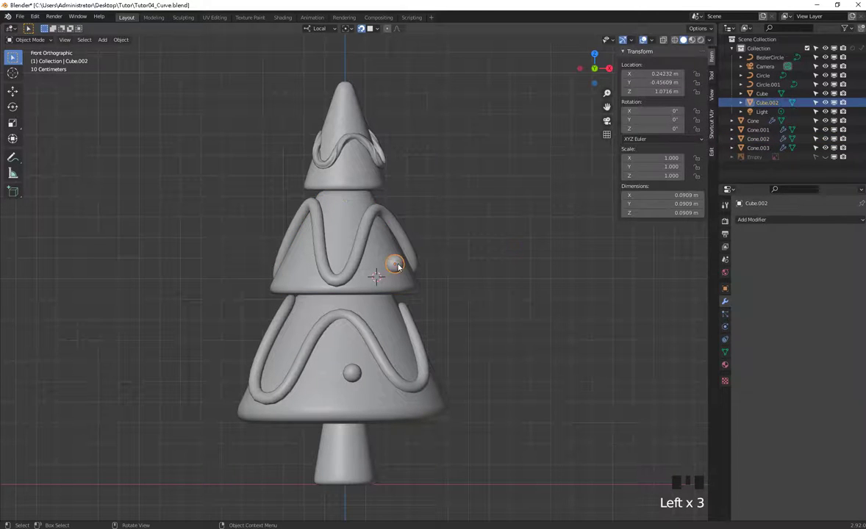
pyautogui.press('g')
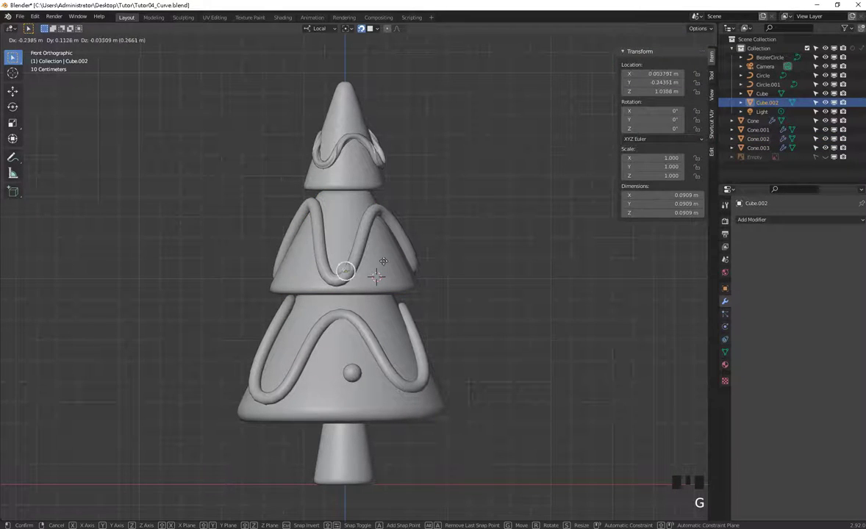
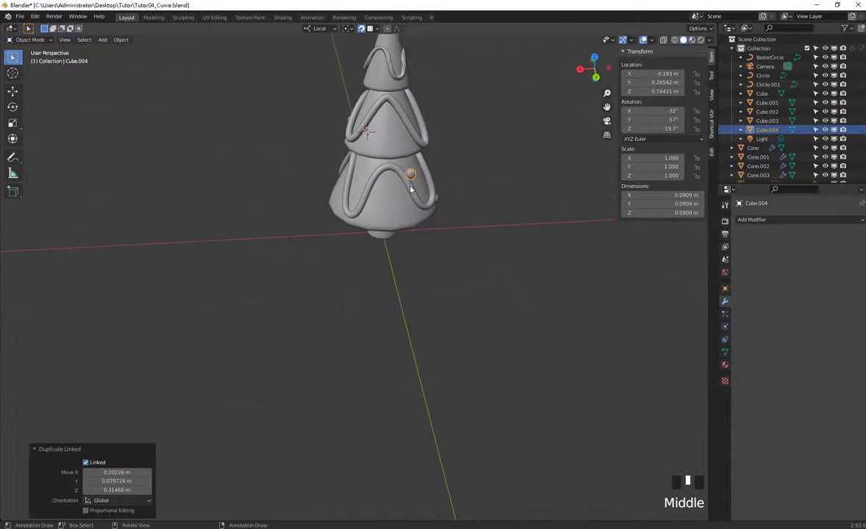
# Place more linked bauble copies across the tree's tiers and return to front view.
pyautogui.press('alt+d')
pyautogui.moveTo(419, 225); pyautogui.dragTo(363, 176)
pyautogui.press('alt+d')
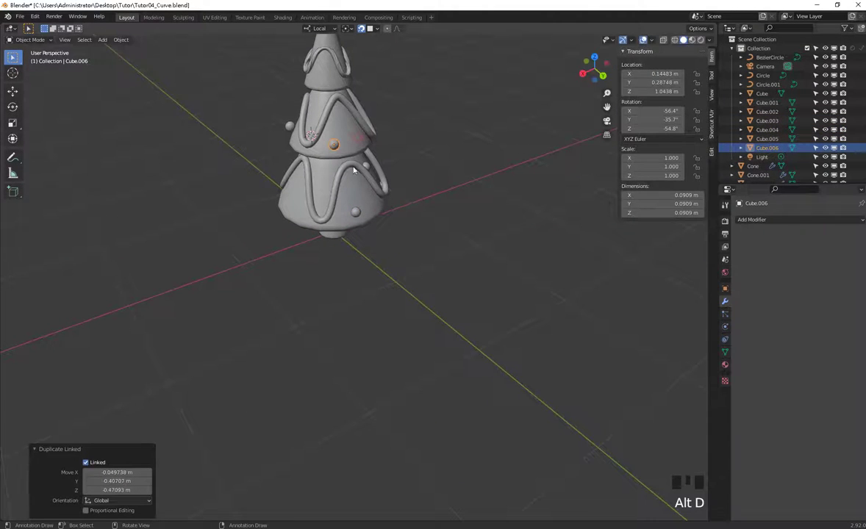
pyautogui.press('alt+d')
pyautogui.moveTo(398, 217); pyautogui.dragTo(289, 230)
pyautogui.click(288, 230)
pyautogui.press('g')
pyautogui.middleClick(343, 220)
pyautogui.scroll(-3)
pyautogui.press('KP_1')
pyautogui.scroll(3)
# Enable Align Rotation to Target in the snapping options and stay in Object Mode.
pyautogui.moveTo(378, 31); pyautogui.dragTo(388, 160)
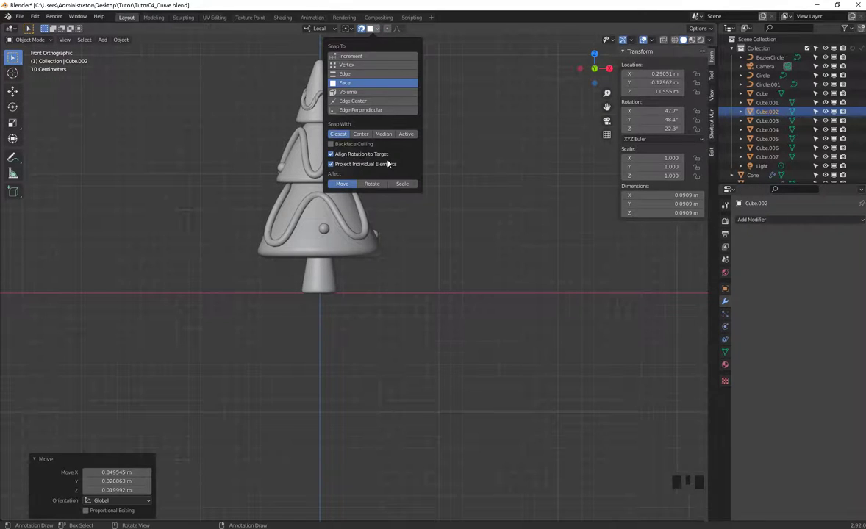
pyautogui.moveTo(470, 286); pyautogui.dragTo(449, 304)
pyautogui.click(449, 304)
pyautogui.scroll(-3)
pyautogui.middleClick(459, 314)
pyautogui.press('Tab')
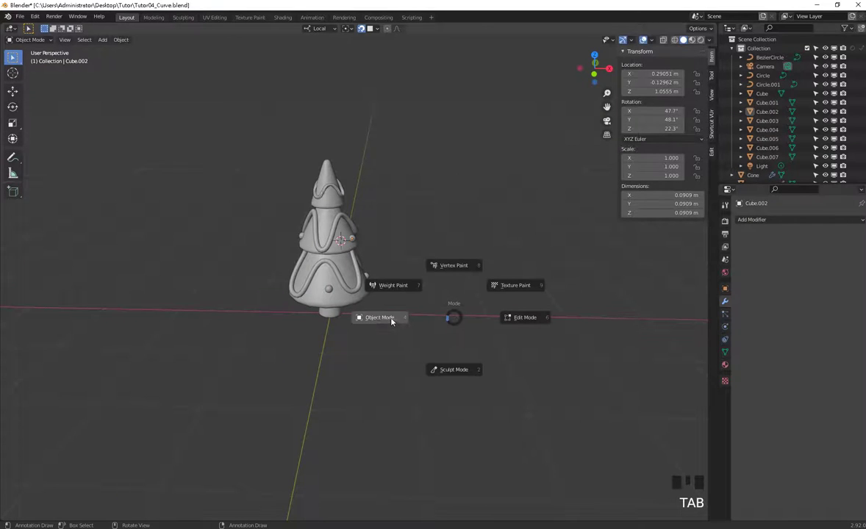
pyautogui.click(473, 344)
pyautogui.press('shift+a')
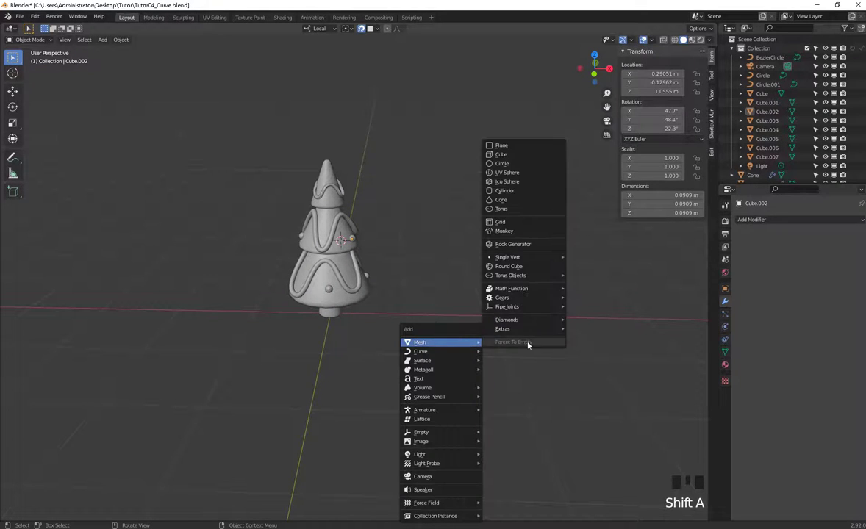
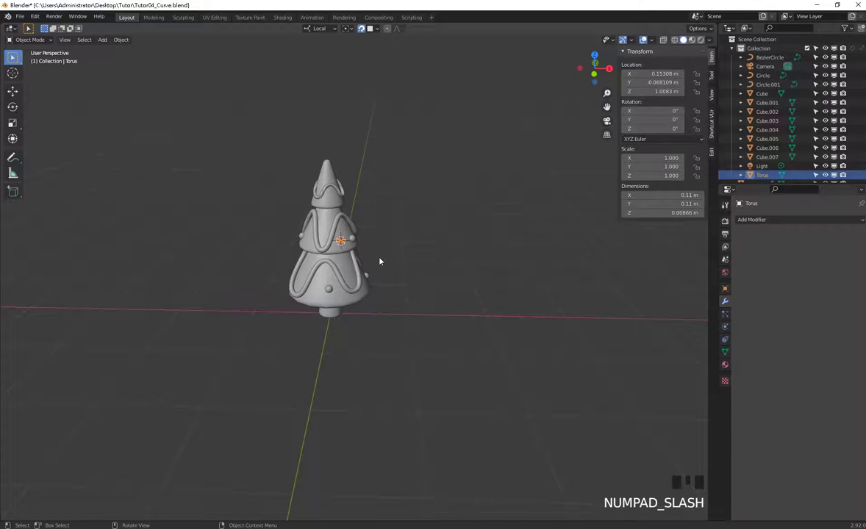
# Delete the trial torus beside the tree and bring up the Add menu for a new one.
pyautogui.press('g')
pyautogui.scroll(3)
pyautogui.moveTo(526, 303); pyautogui.dragTo(545, 325)
pyautogui.click(546, 325)
pyautogui.click(534, 307)
pyautogui.press('x')
pyautogui.click(527, 370)
pyautogui.press('shift+s')
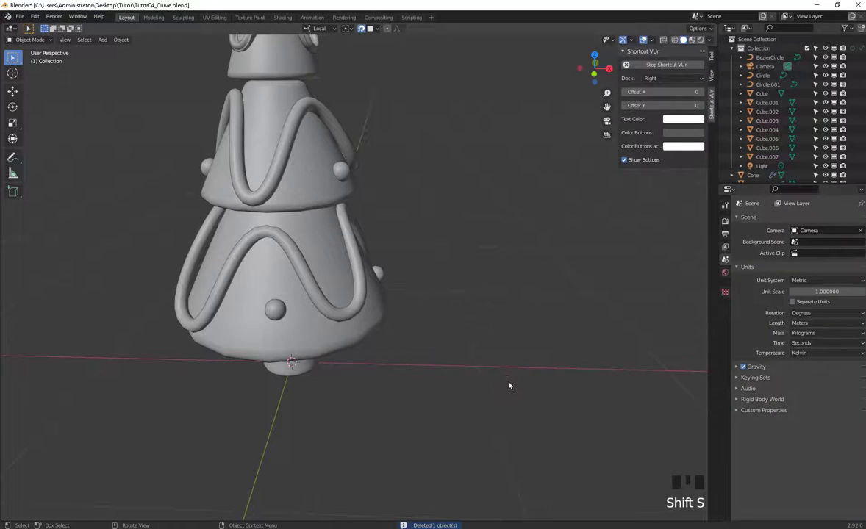
pyautogui.press('shift+a')
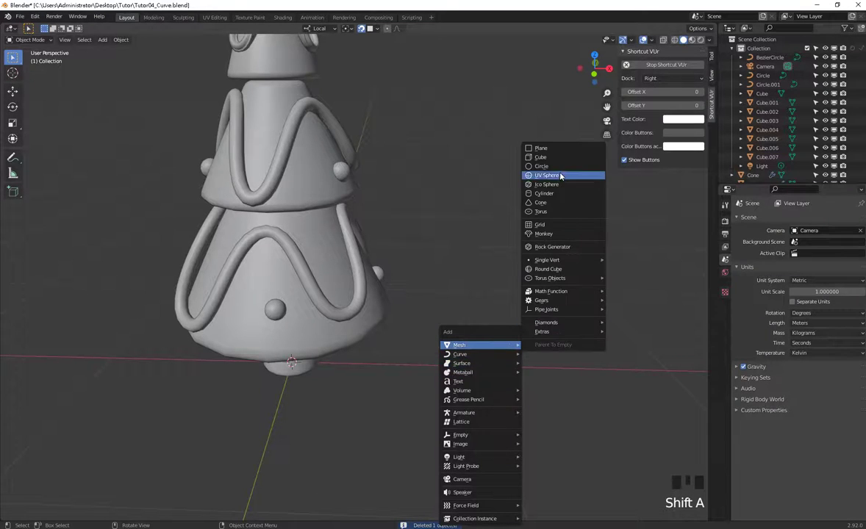
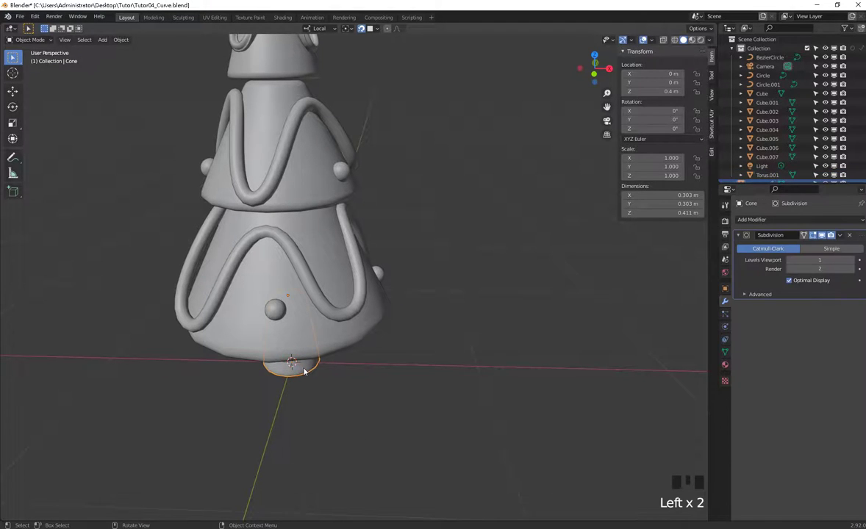
# Snap the new torus ring flat onto the tree surface, then slide it down to the lower tier.
pyautogui.click(314, 389)
pyautogui.moveTo(313, 341); pyautogui.dragTo(315, 365)
pyautogui.click(316, 366)
pyautogui.press('g')
pyautogui.press('ctrl+z')
pyautogui.moveTo(436, 385); pyautogui.dragTo(257, 216)
pyautogui.click(257, 216)
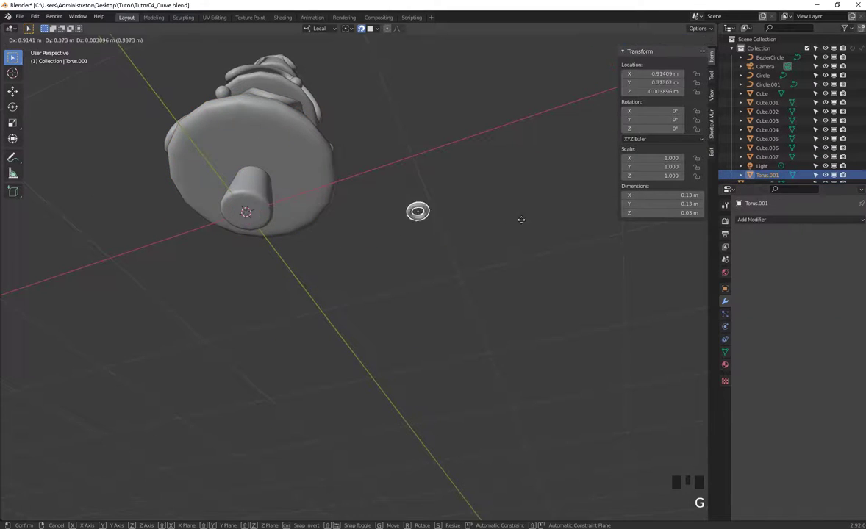
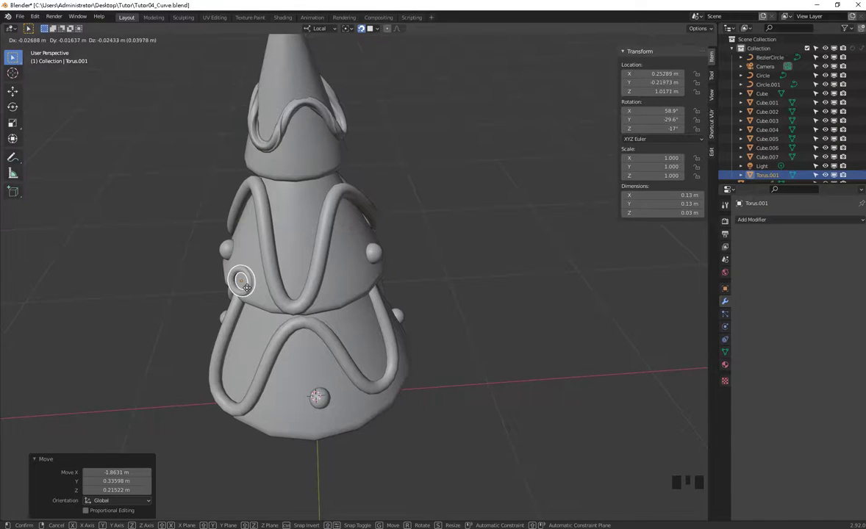
pyautogui.moveTo(377, 28); pyautogui.dragTo(263, 291)
pyautogui.press('g')
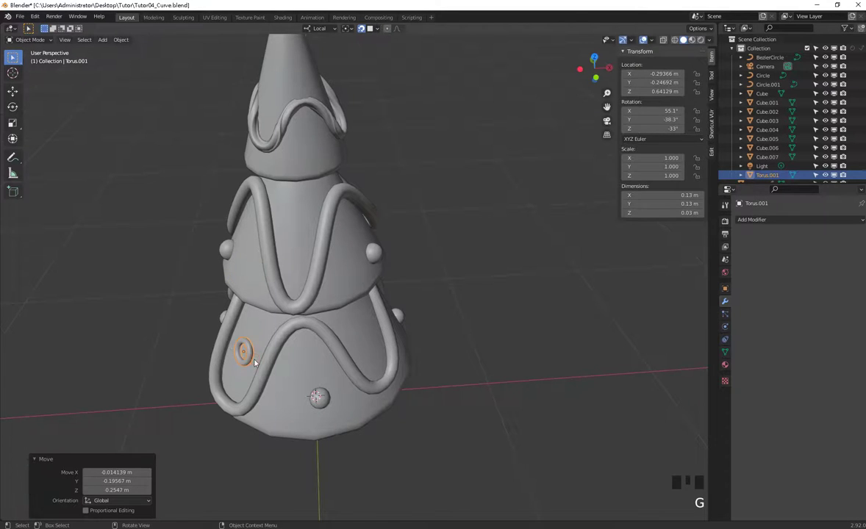
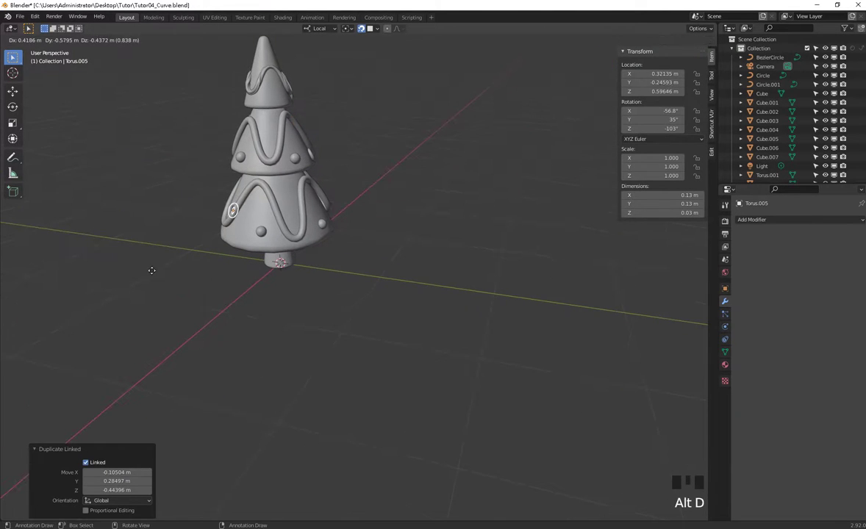
# Place a linked copy of the ring flush against another tier, viewed from the front.
pyautogui.middleClick(285, 280)
pyautogui.press('KP_1')
pyautogui.moveTo(364, 231); pyautogui.dragTo(487, 297)
pyautogui.scroll(3)
pyautogui.click(496, 312)
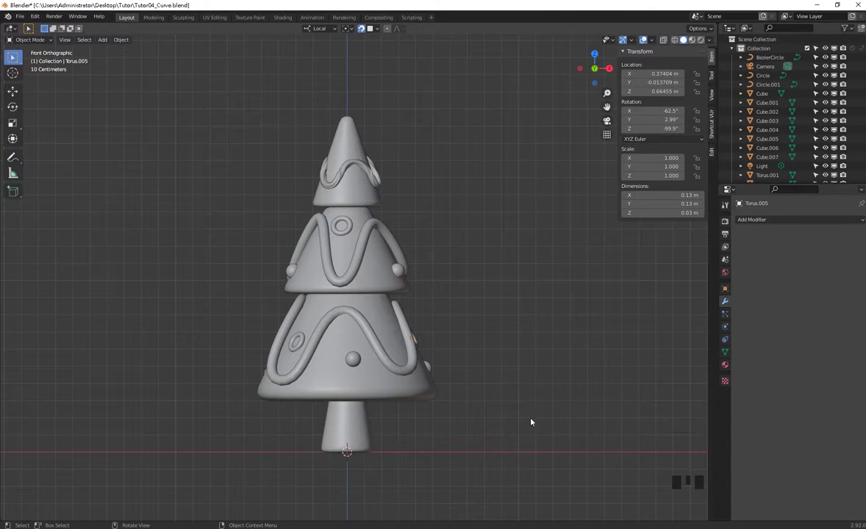
pyautogui.click(514, 429)
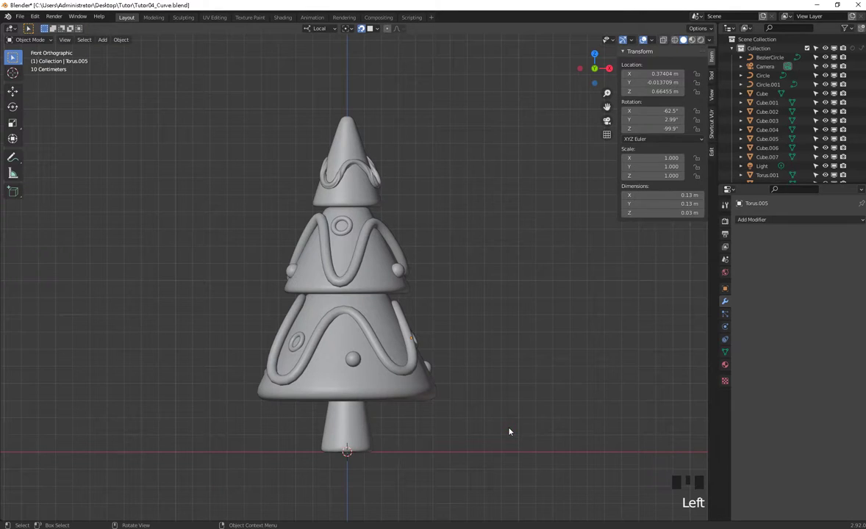
# Add a monkey head, raise it onto the tree's tip and shade it smooth.
pyautogui.press('shift+a')
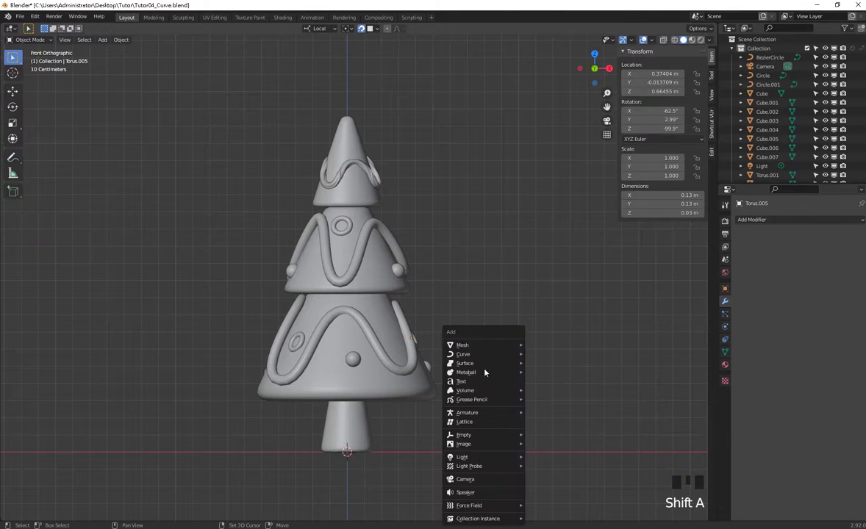
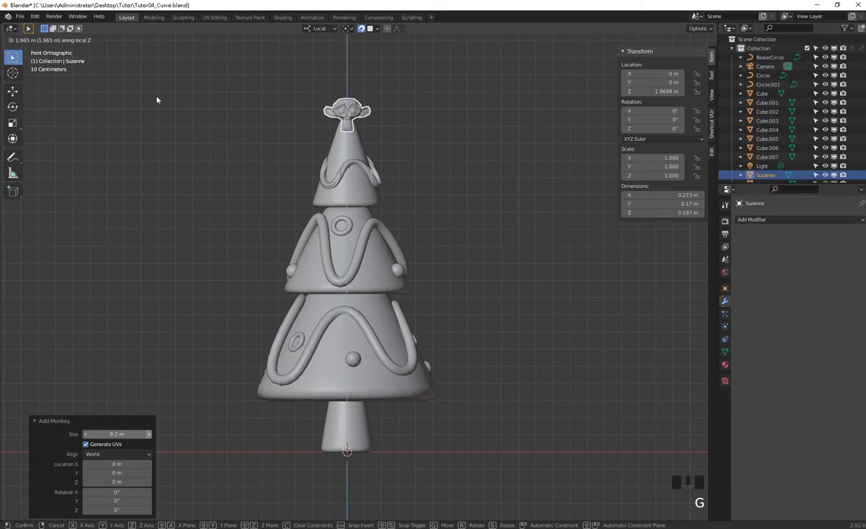
pyautogui.moveTo(384, 219); pyautogui.dragTo(467, 245)
pyautogui.moveTo(469, 268); pyautogui.dragTo(312, 72)
pyautogui.rightClick(312, 72)
pyautogui.click(465, 135)
pyautogui.click(293, 67)
pyautogui.rightClick(304, 66)
pyautogui.click(486, 164)
pyautogui.press('KP_1')
pyautogui.click(354, 109)
pyautogui.click(573, 321)
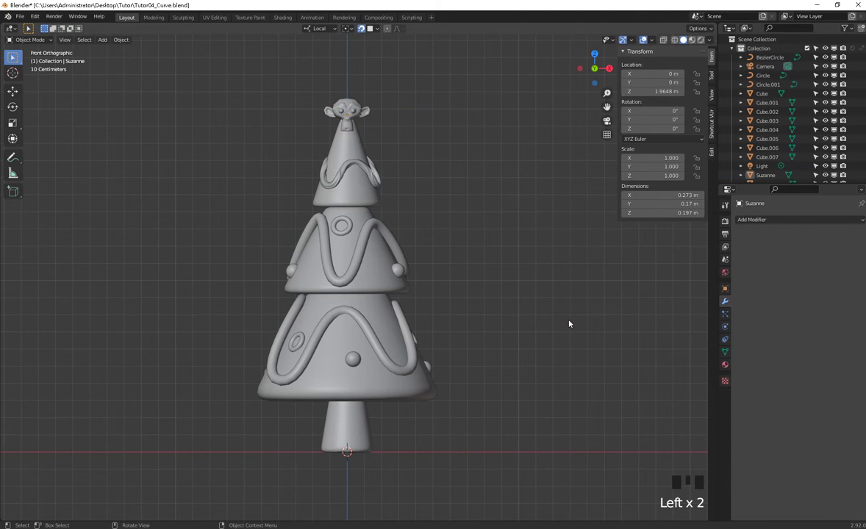